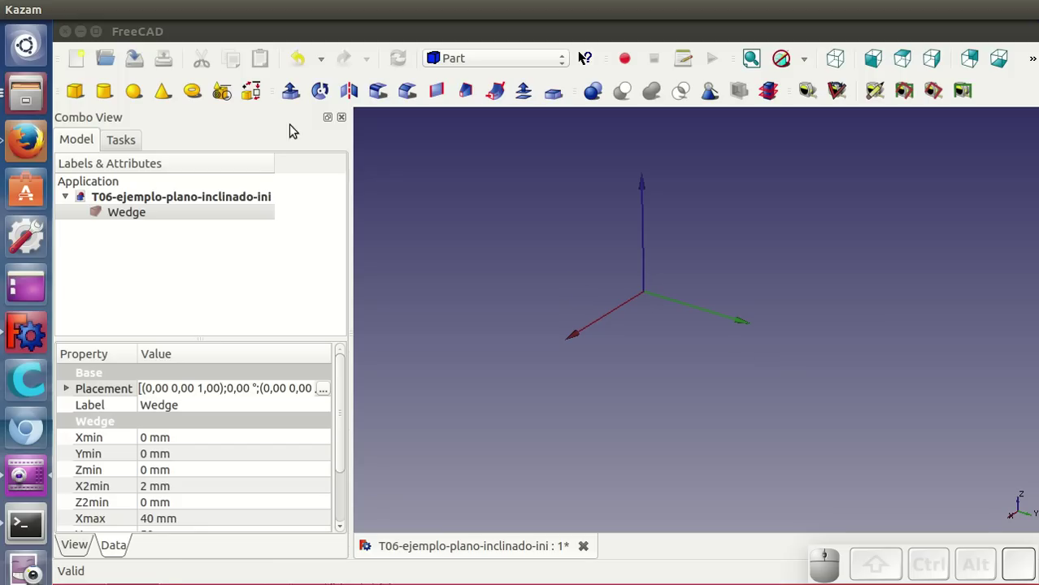
Step: Remove the Cube and Cylinder, leaving only the grey Wedge in the 3D view
click(76, 93)
click(109, 94)
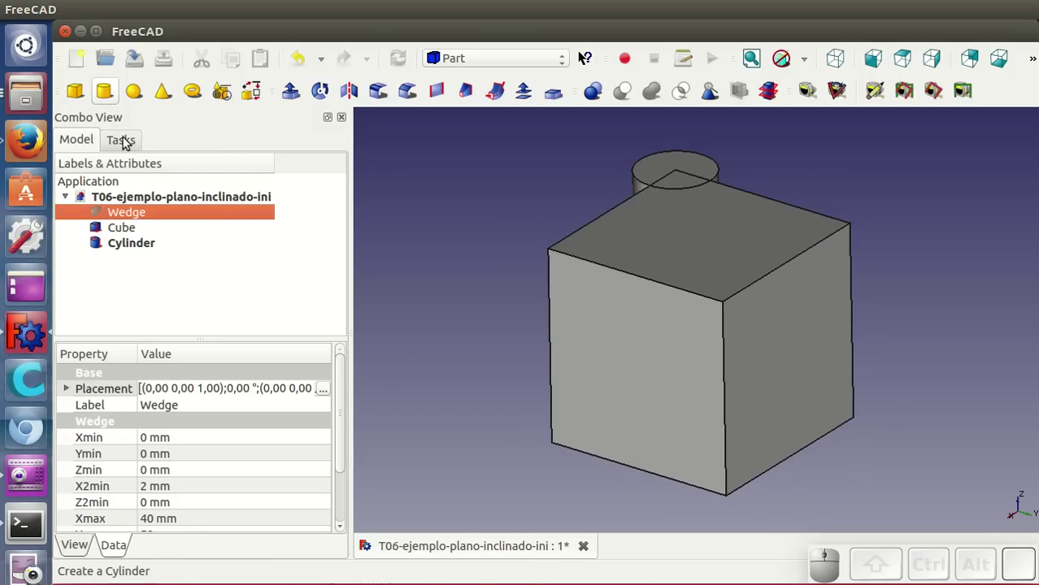
drag(692, 389, 611, 475)
middle_click(698, 266)
middle_click(928, 371)
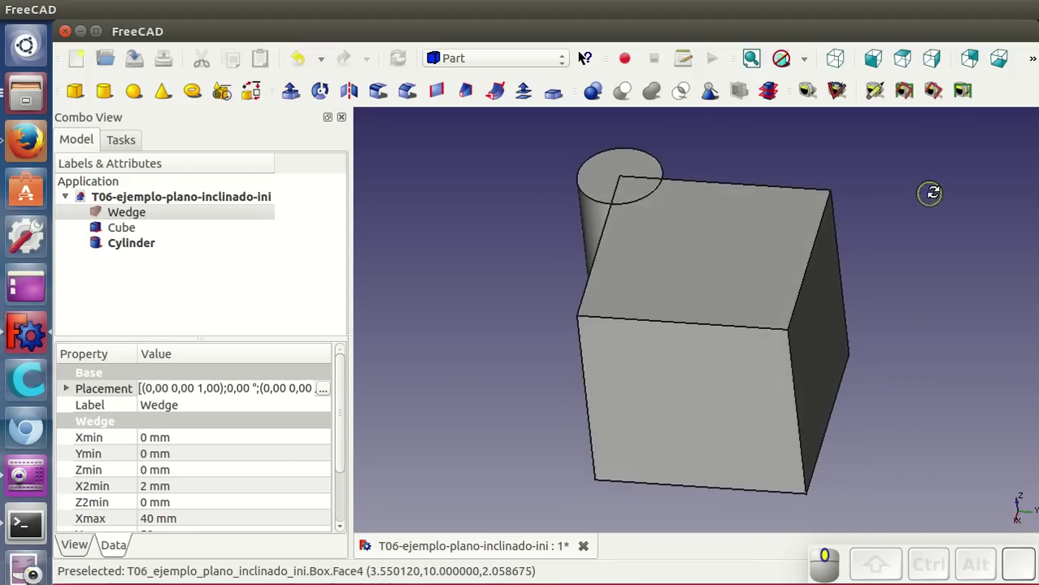
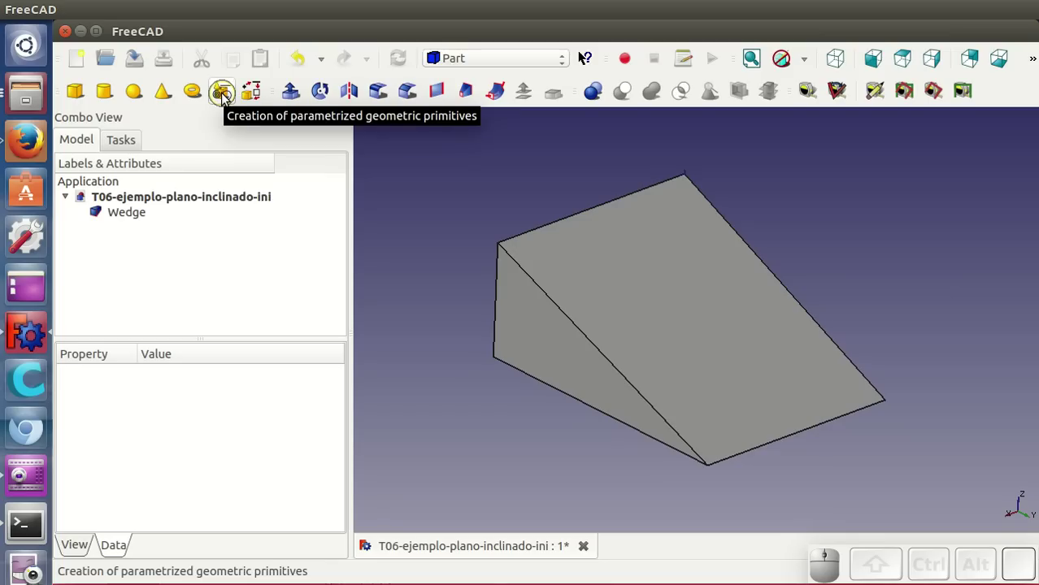
Step: Start the Part Primitives tool and choose Box as the shape type
click(228, 98)
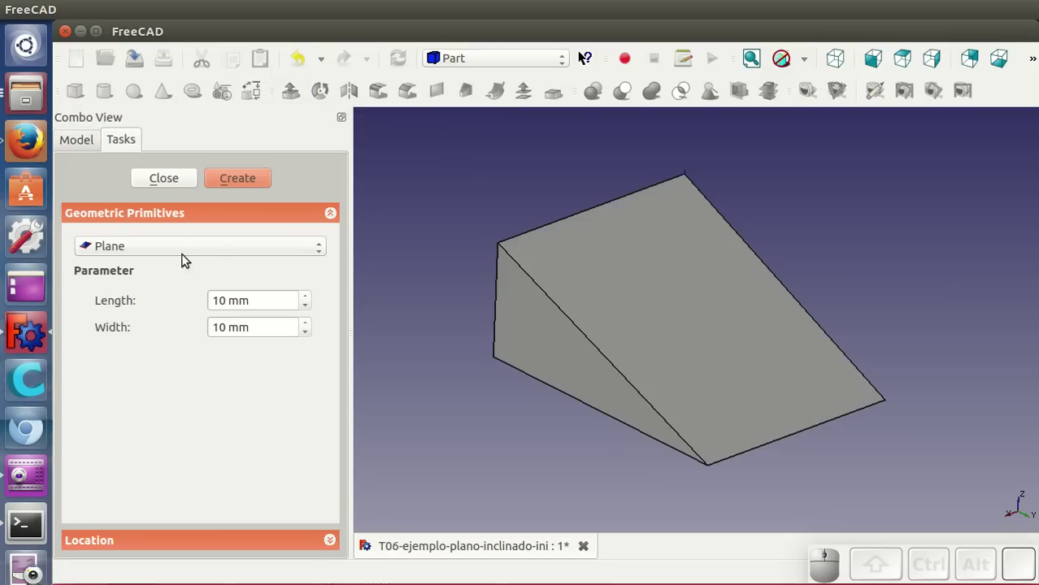
click(168, 245)
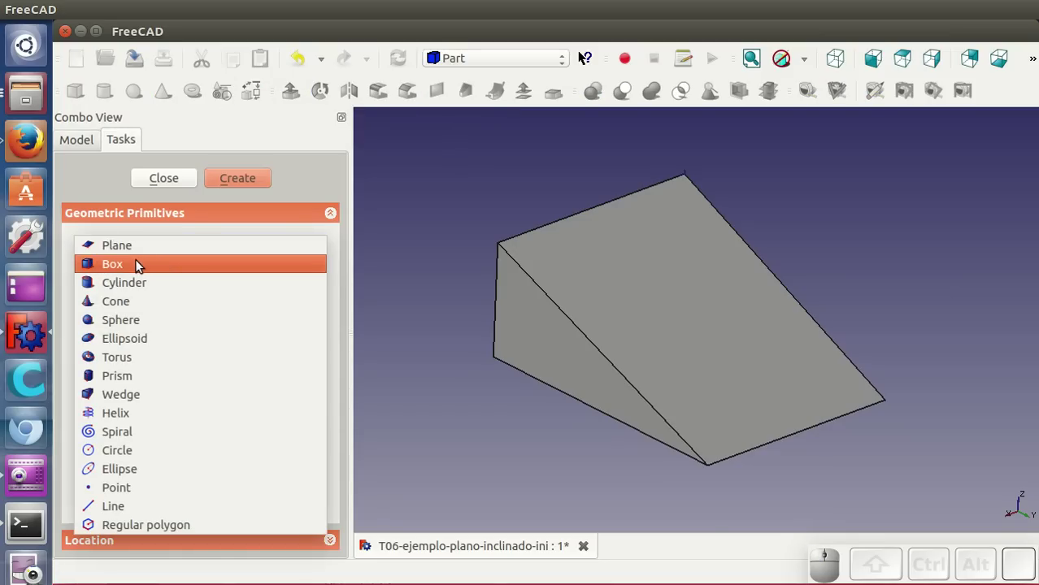
click(143, 265)
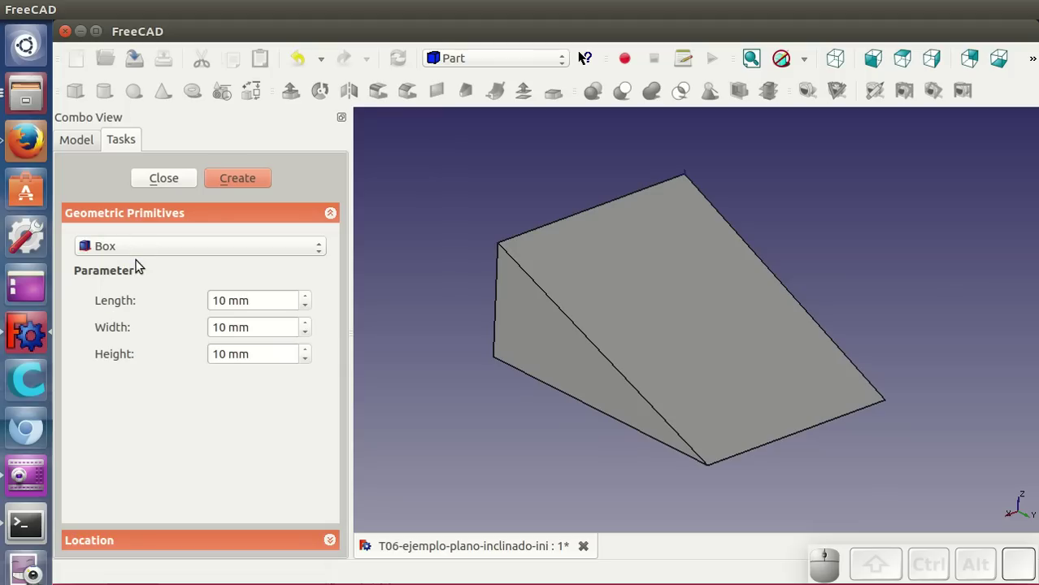
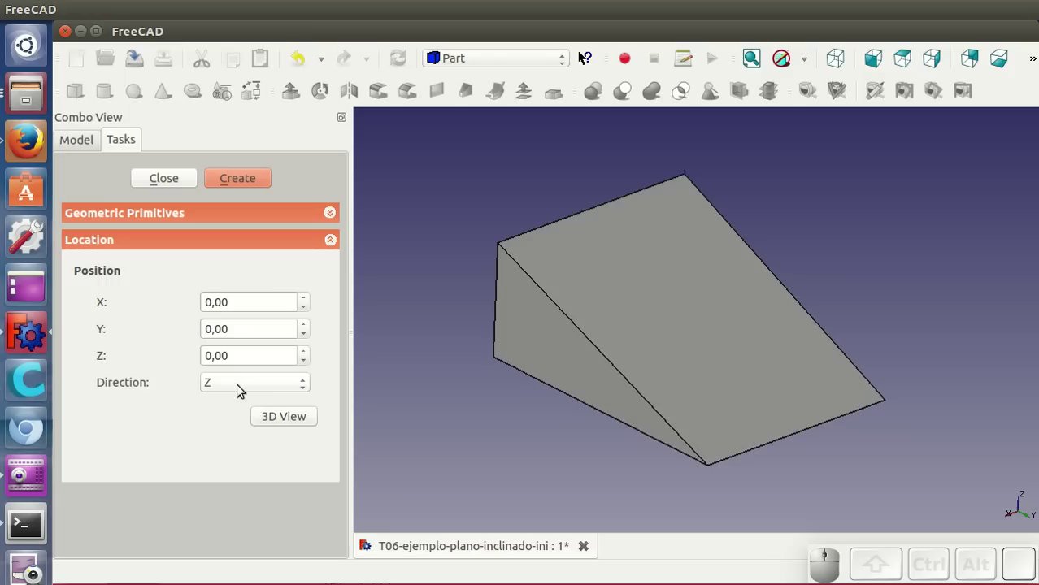
Step: Set the box location to be picked from a custom direction in the 3D view
click(242, 388)
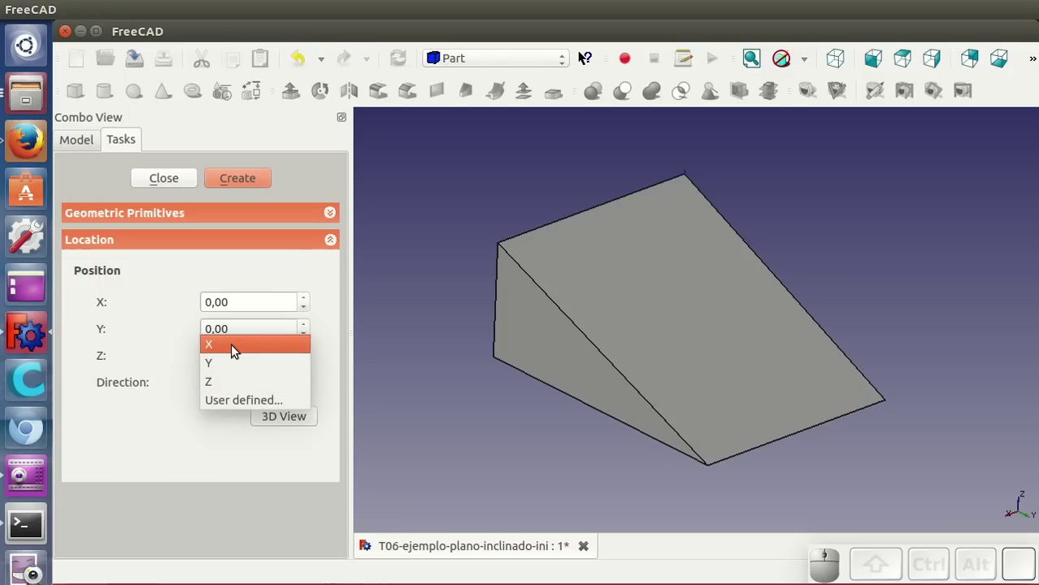
click(252, 406)
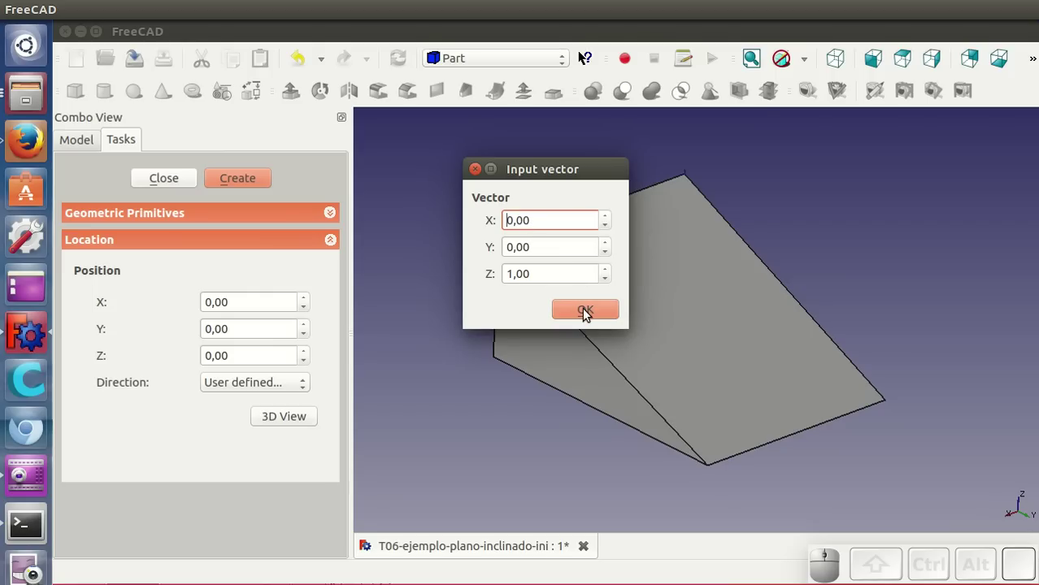
click(588, 311)
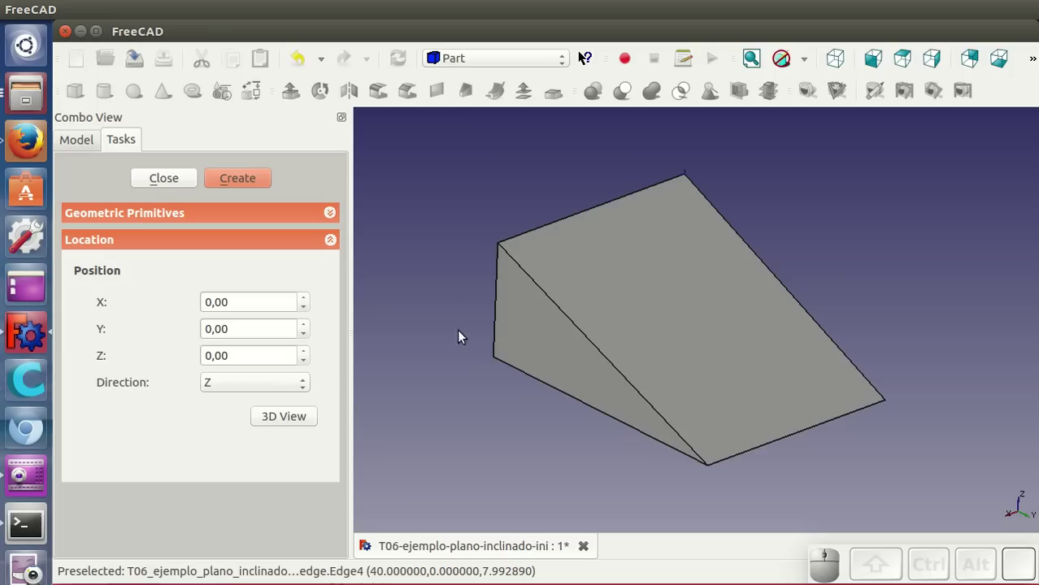
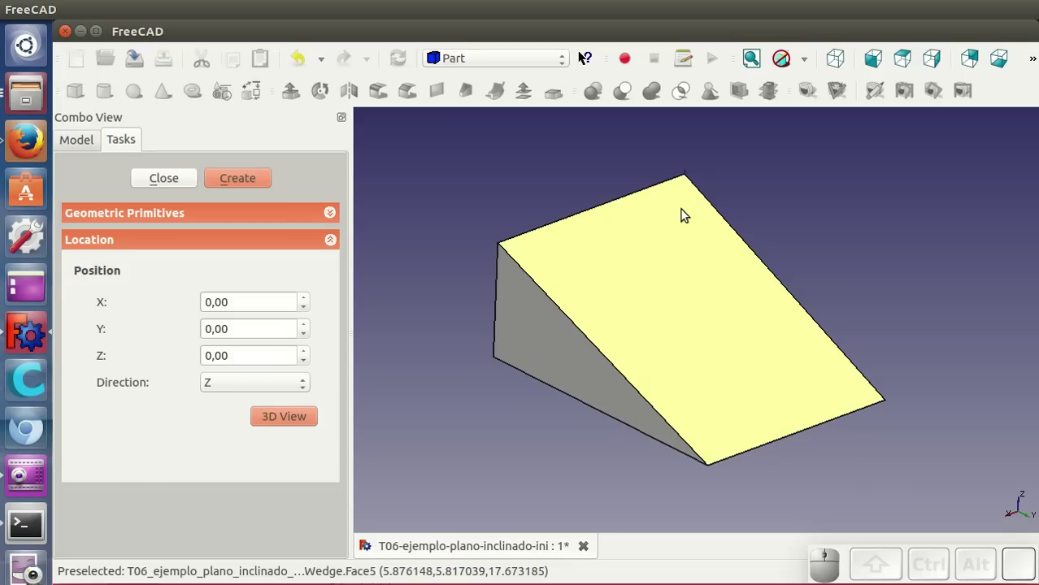
Step: Create the Box on the wedge's sloped face and finish the primitives panel
click(688, 214)
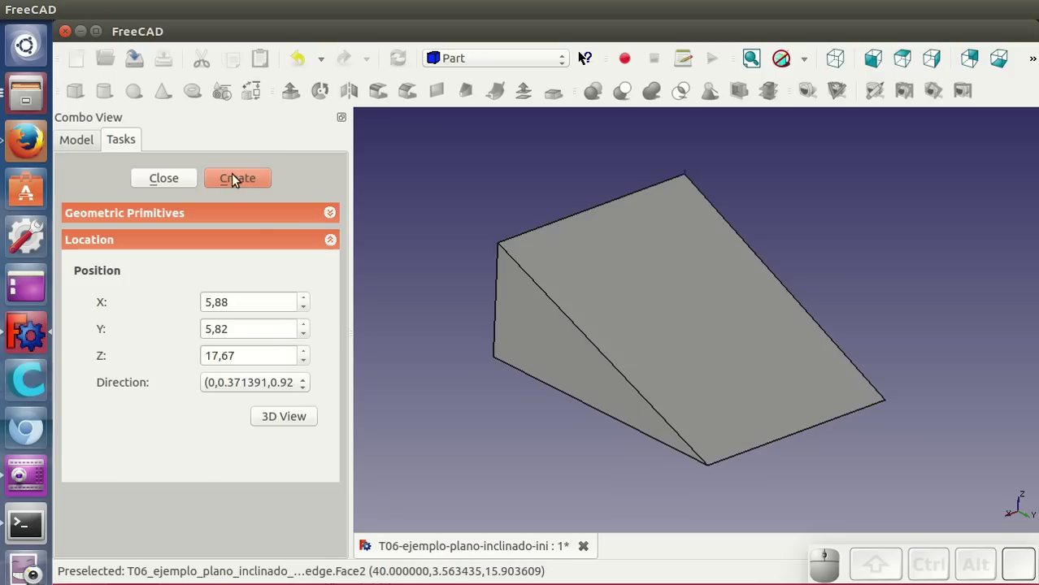
click(238, 184)
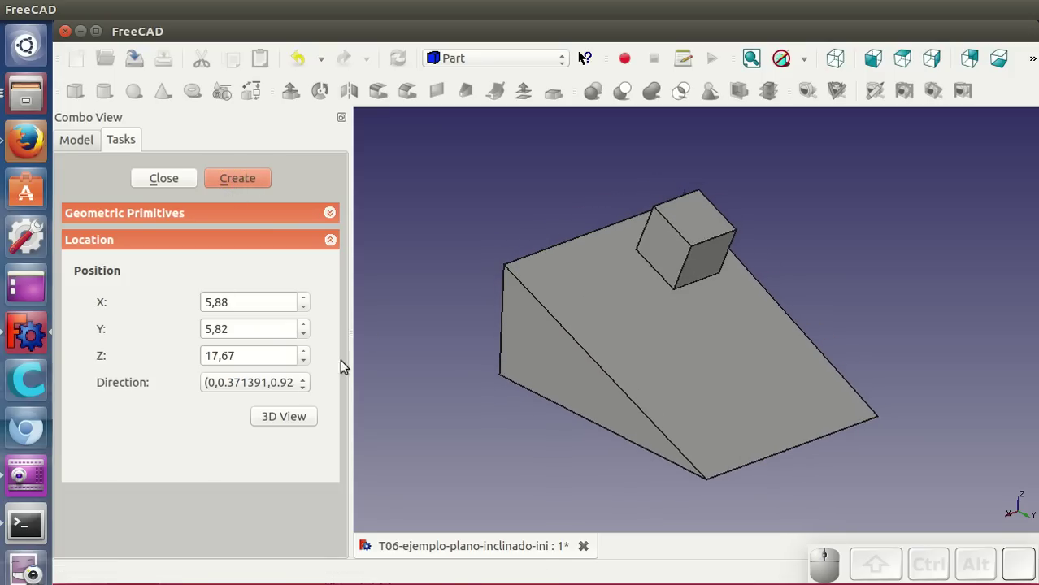
click(168, 181)
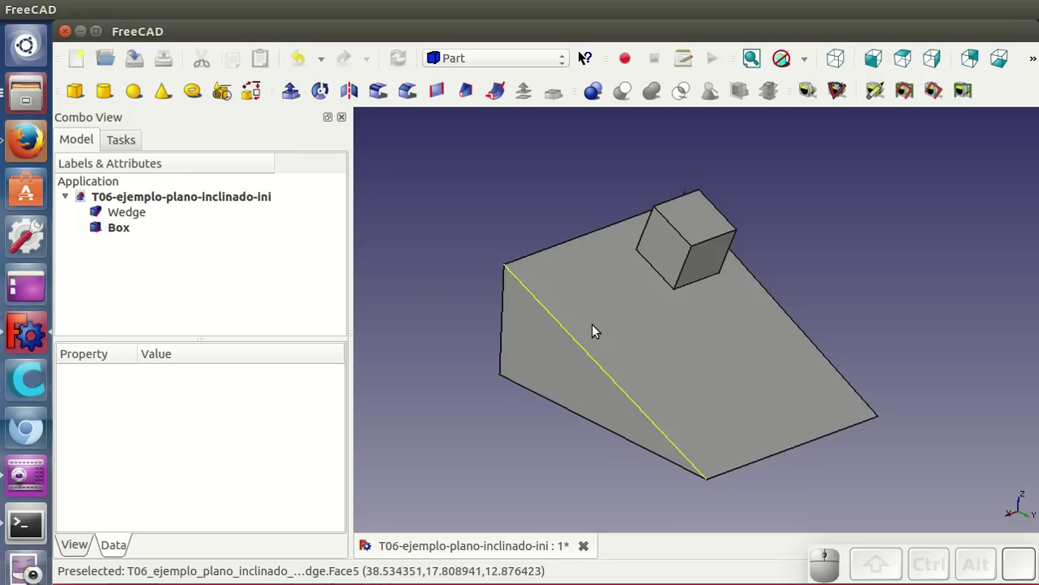
Step: Colour the Box blue via its display properties and check it from the side view
drag(765, 377, 435, 289)
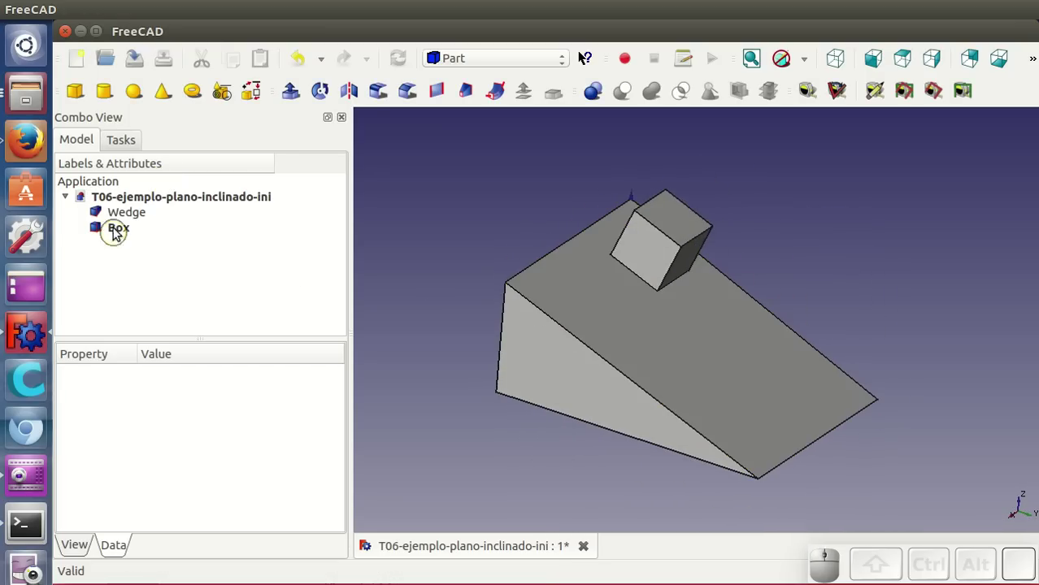
click(124, 226)
click(192, 355)
click(203, 201)
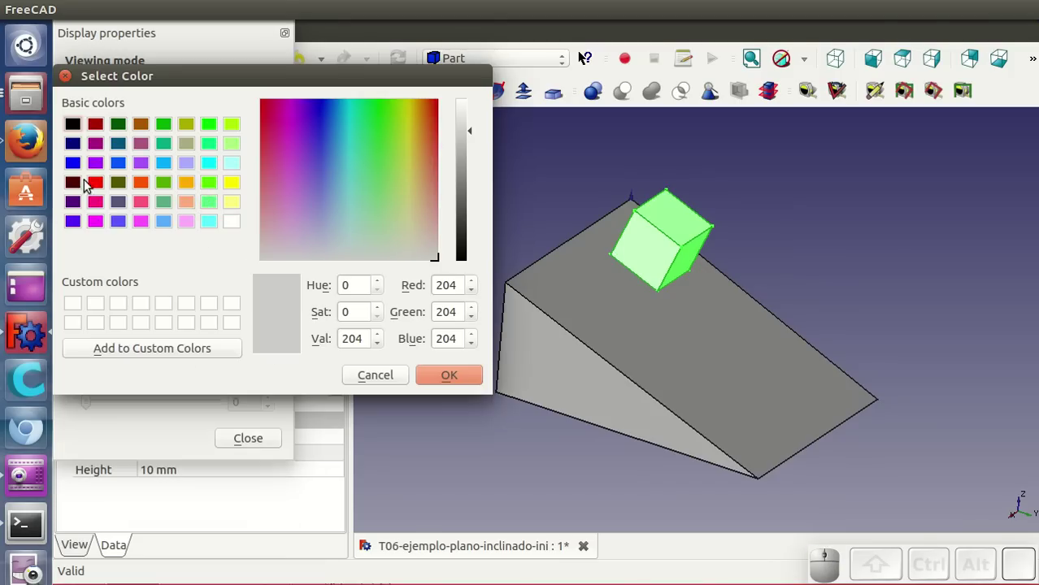
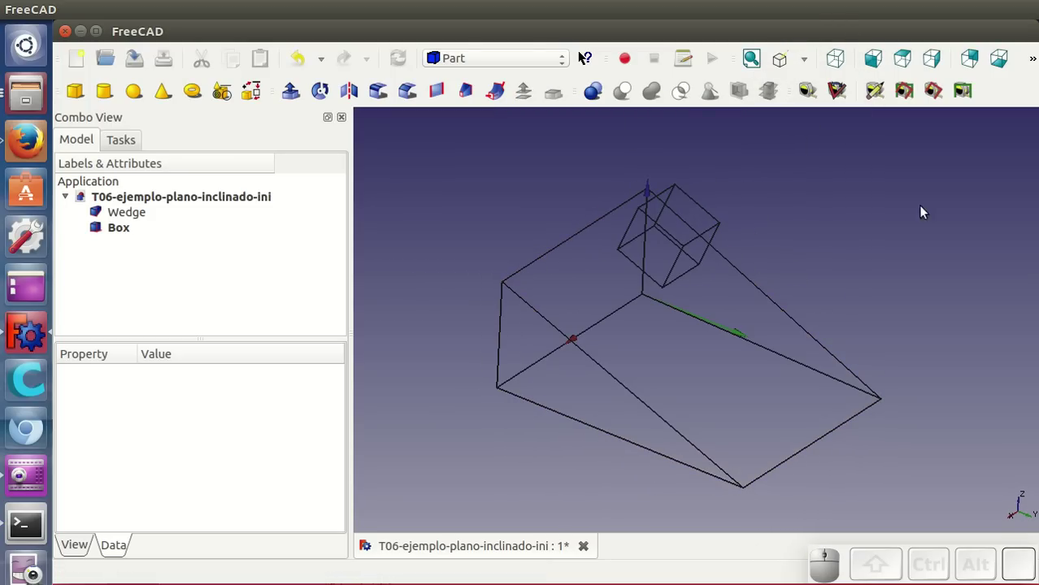
click(933, 67)
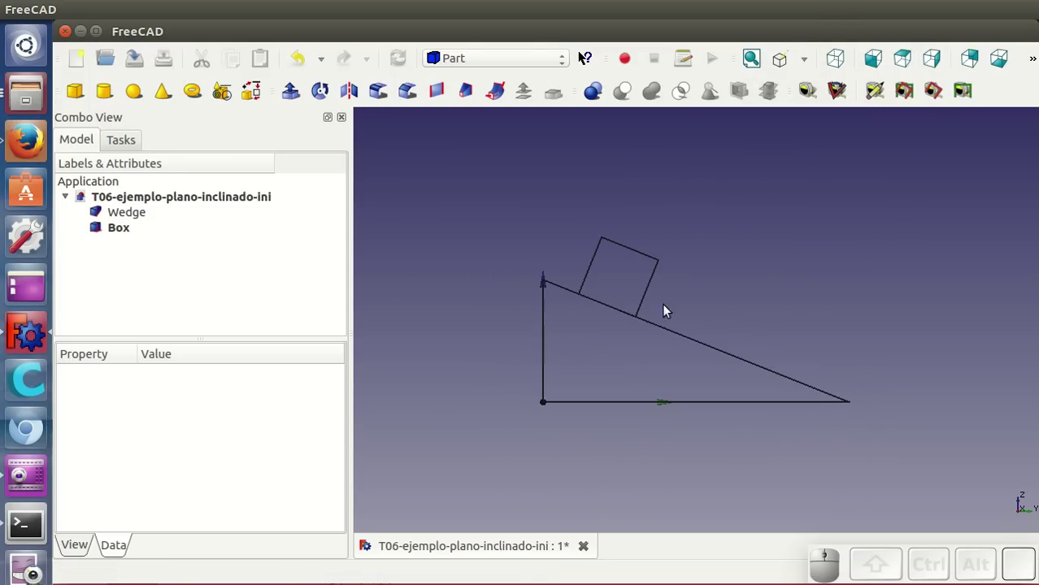
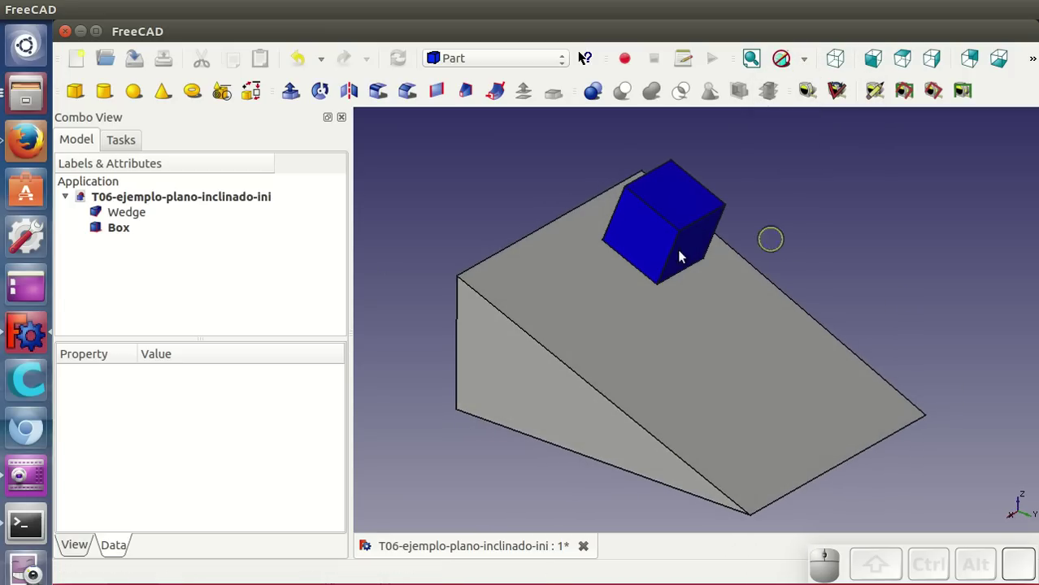
Step: Create a Cone primitive placed on the wedge's slope beside the blue box
click(229, 99)
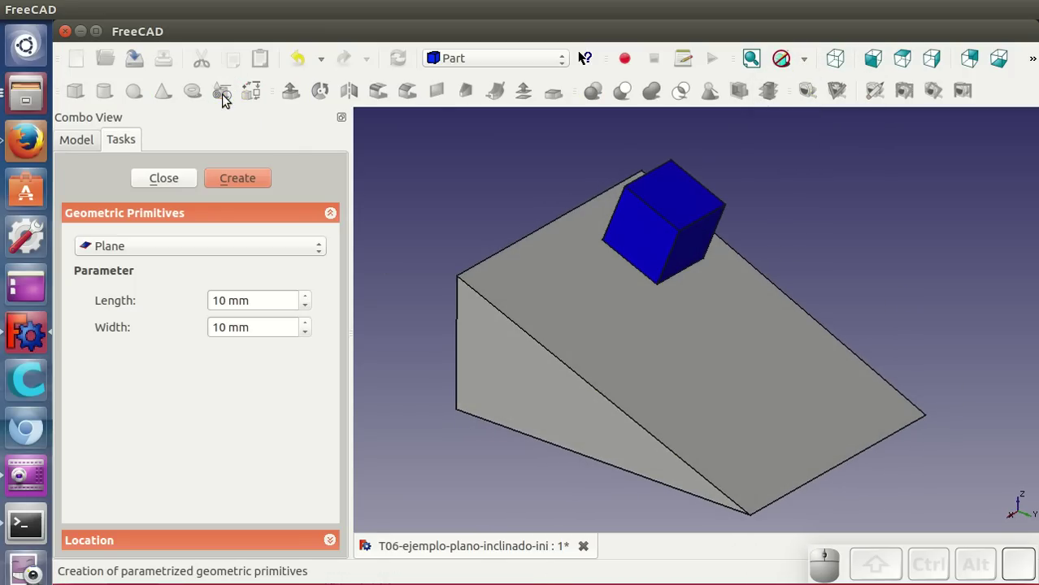
click(150, 249)
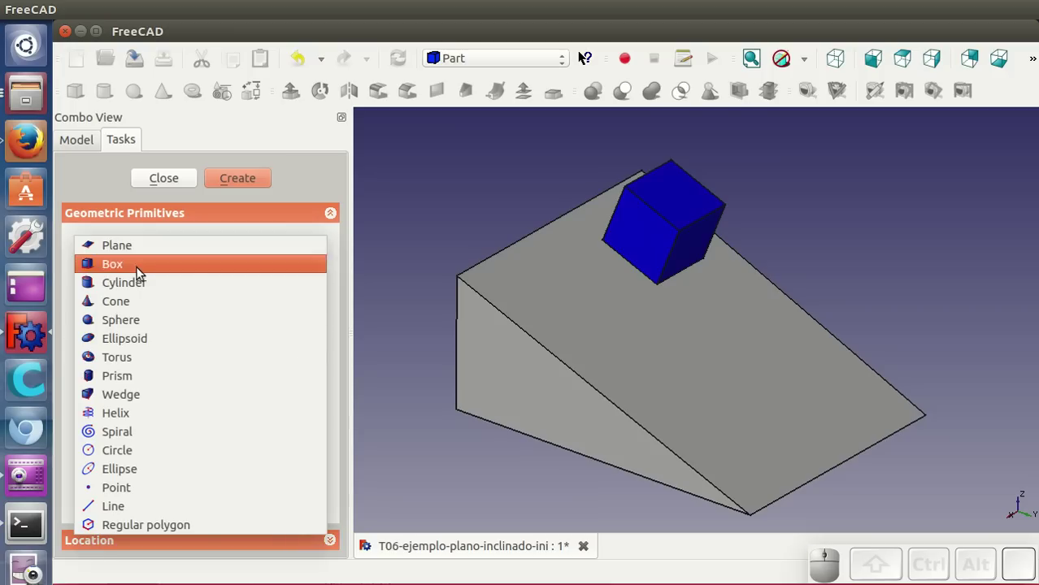
click(121, 304)
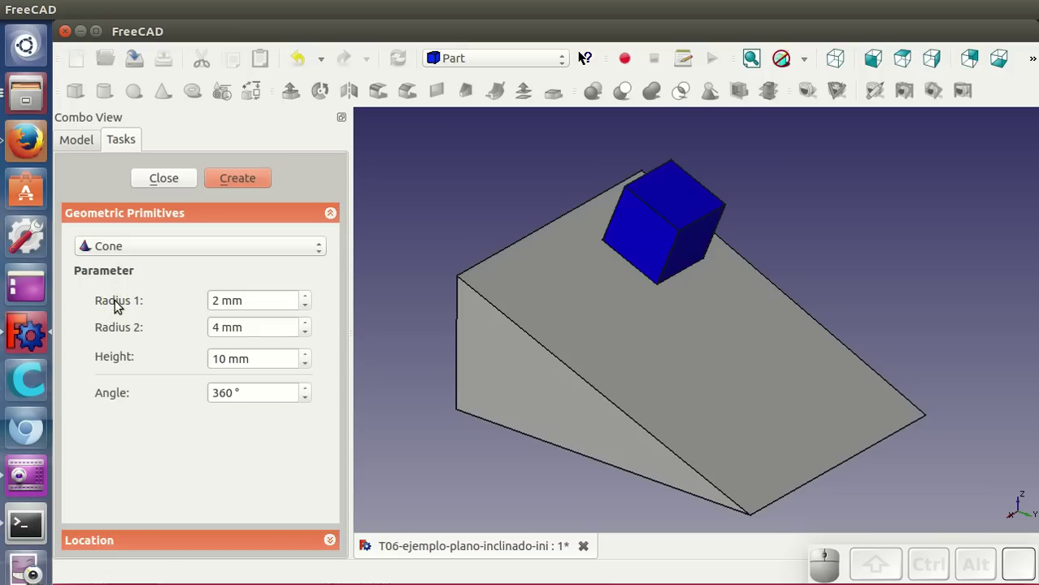
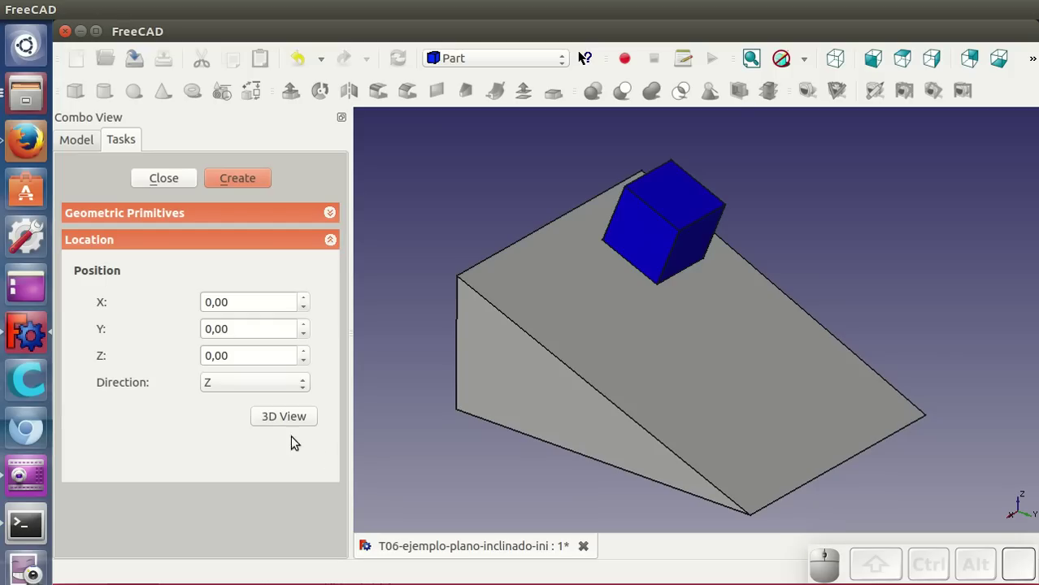
click(286, 419)
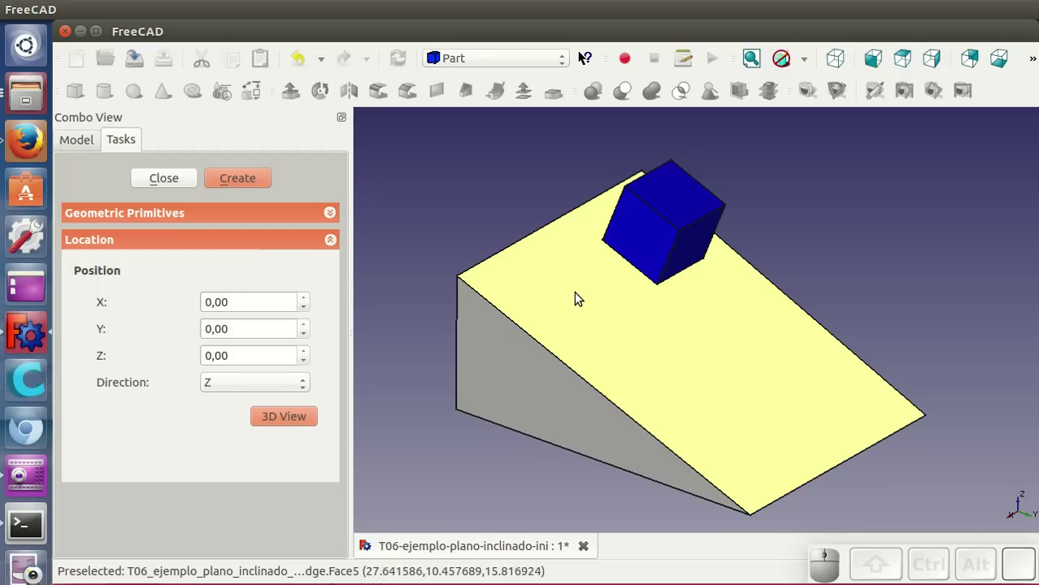
click(581, 294)
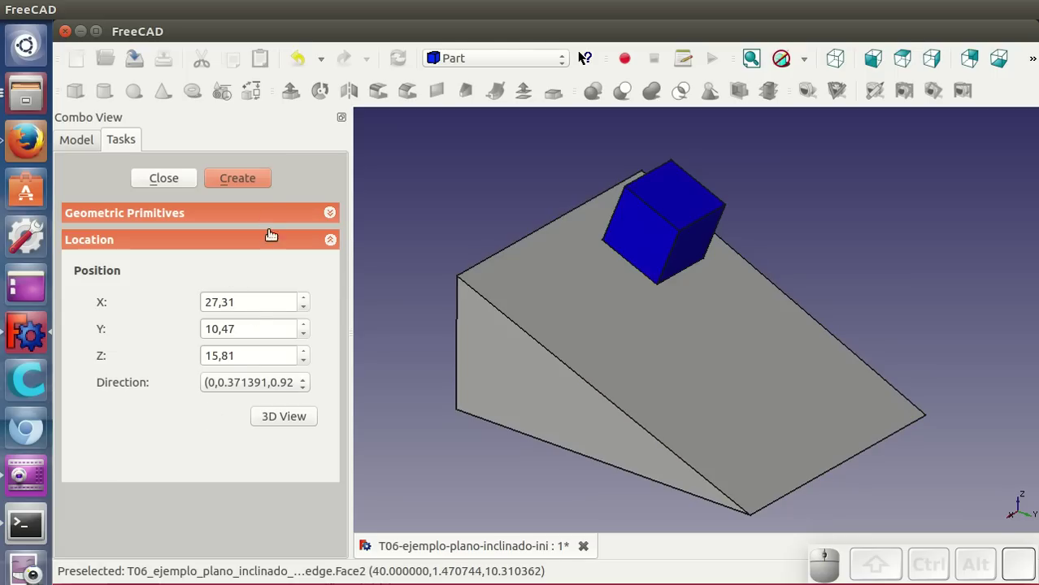
click(251, 183)
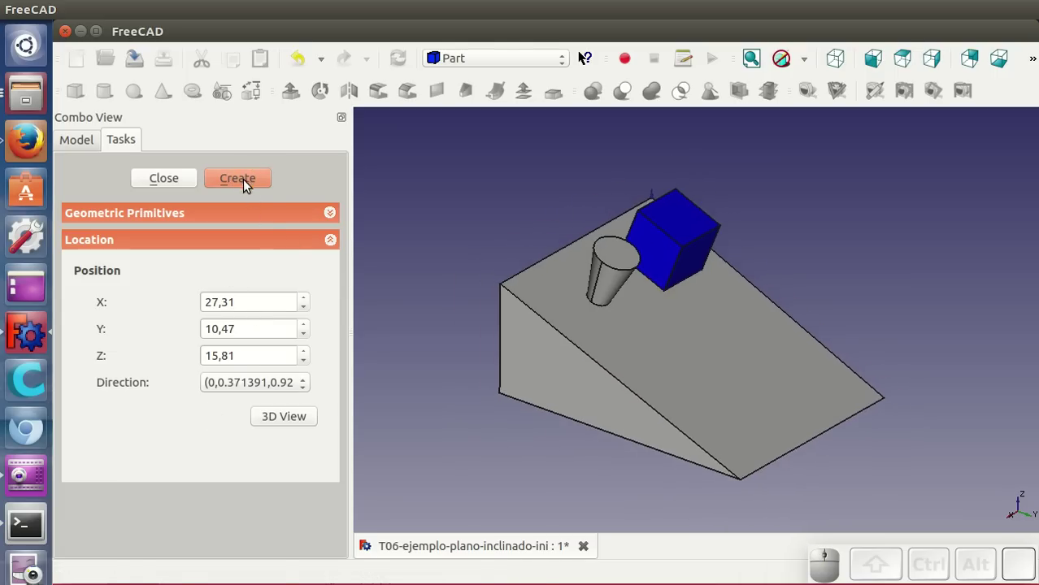
click(179, 179)
click(135, 244)
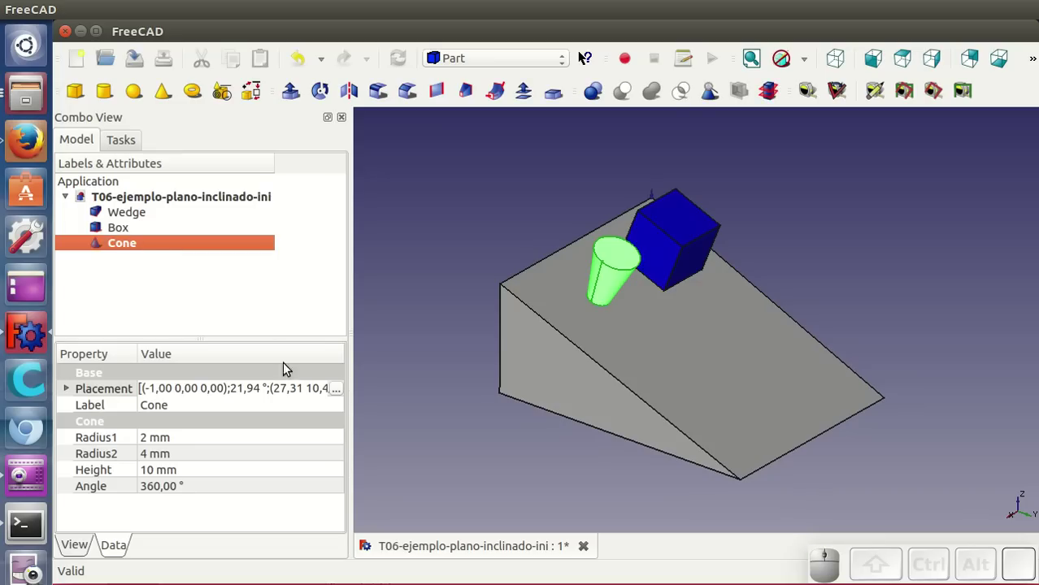
Step: Reduce the cone's Radius2 to 0 so it ends in a point
click(188, 457)
scroll(down, 3)
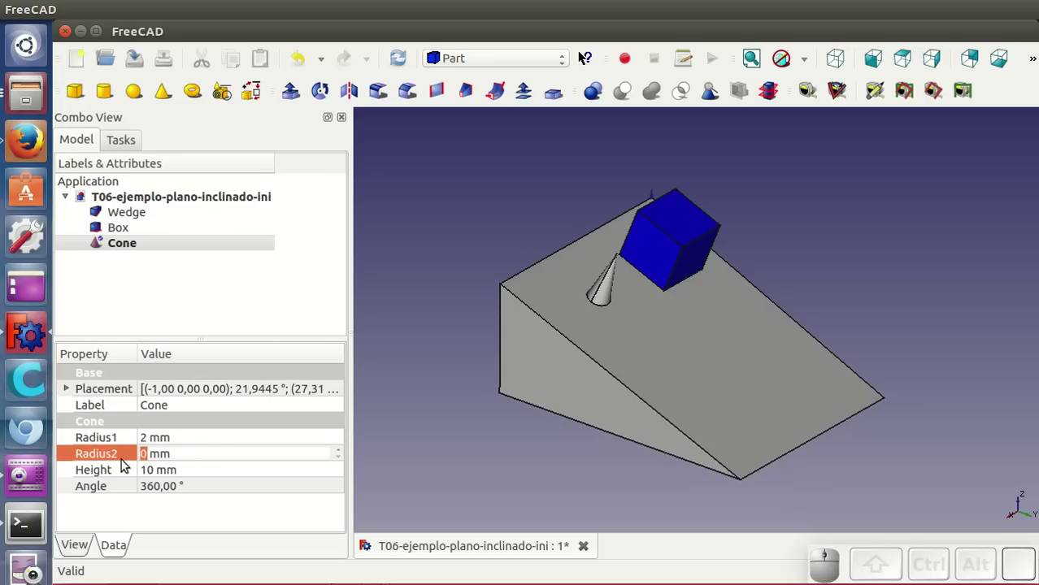
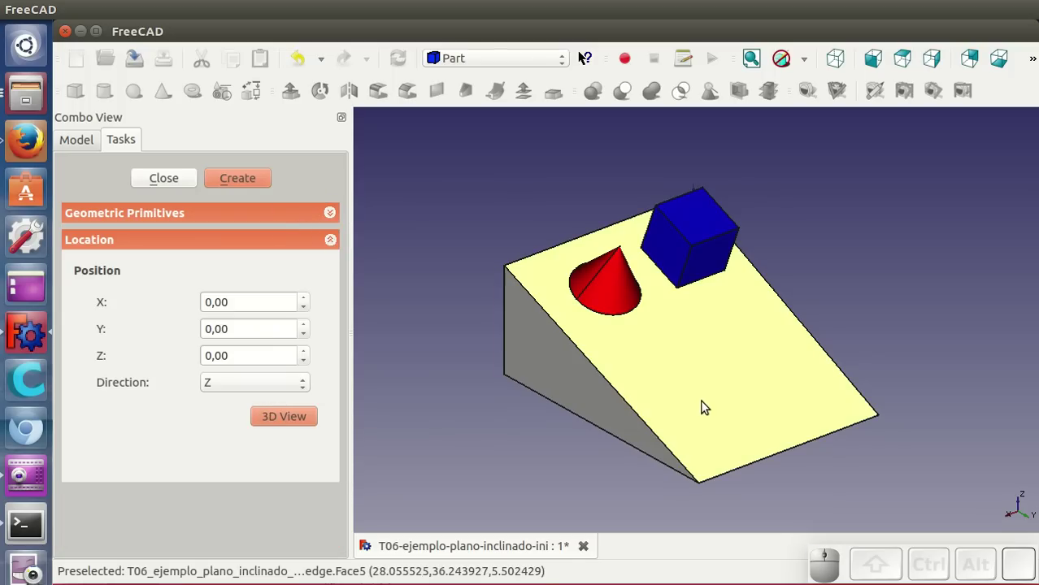
Step: Create a Cylinder on the slope below the box and return to the primitive shape list
click(702, 401)
click(259, 182)
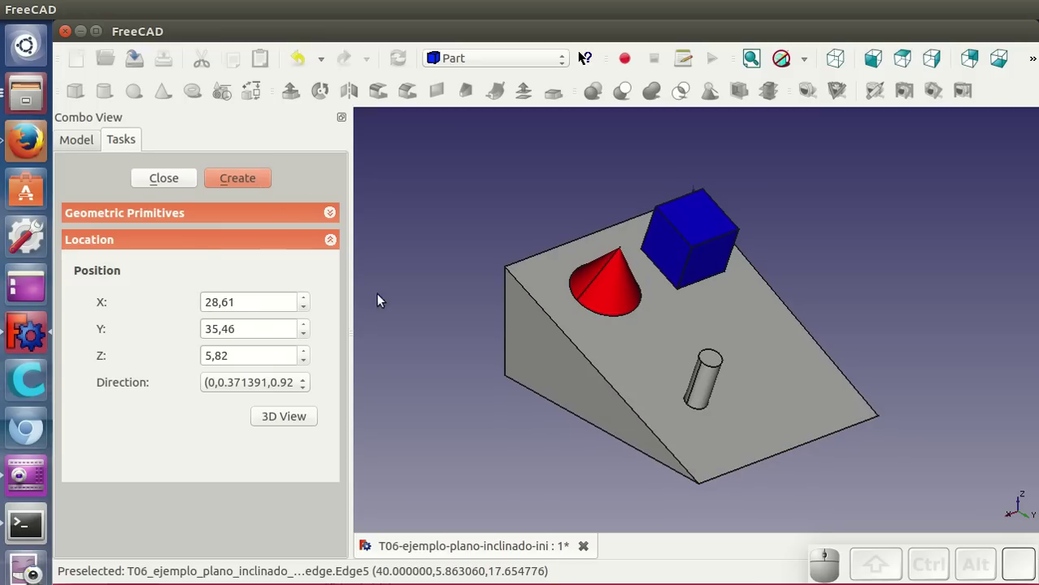
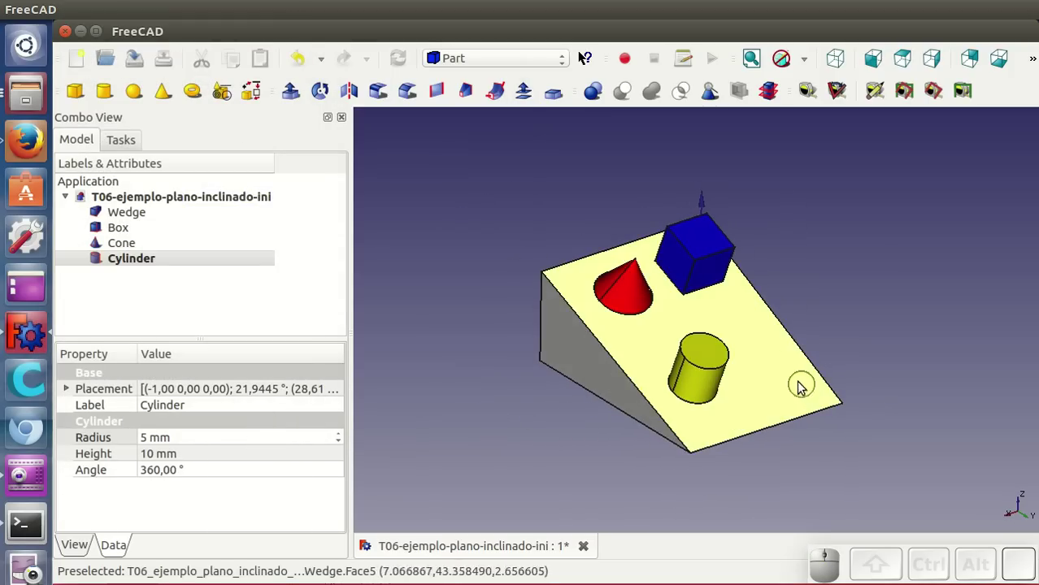
click(229, 102)
click(172, 251)
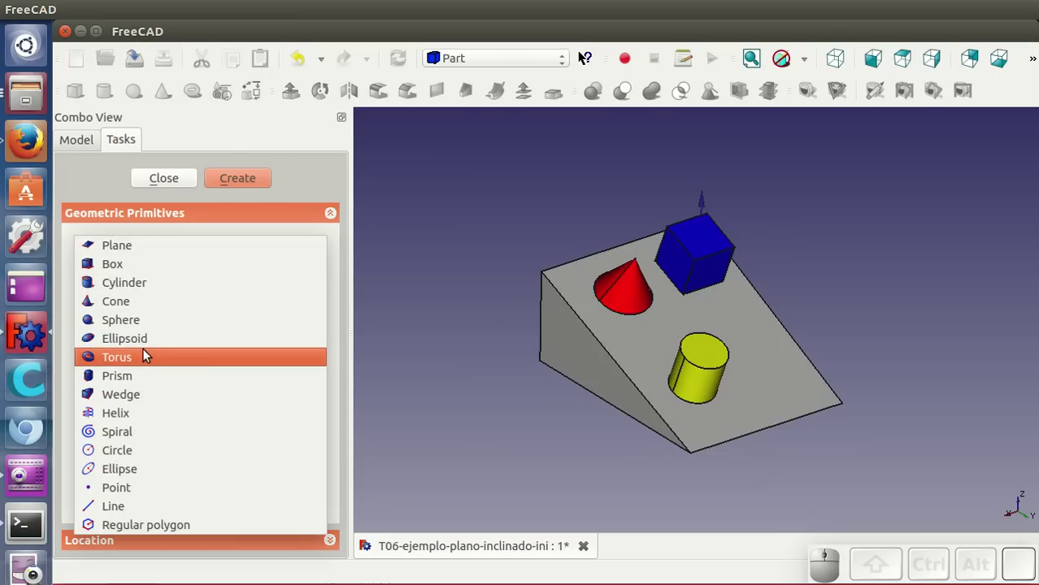
Step: Create a hexagonal Prism on the slope beside the yellow cylinder
click(140, 375)
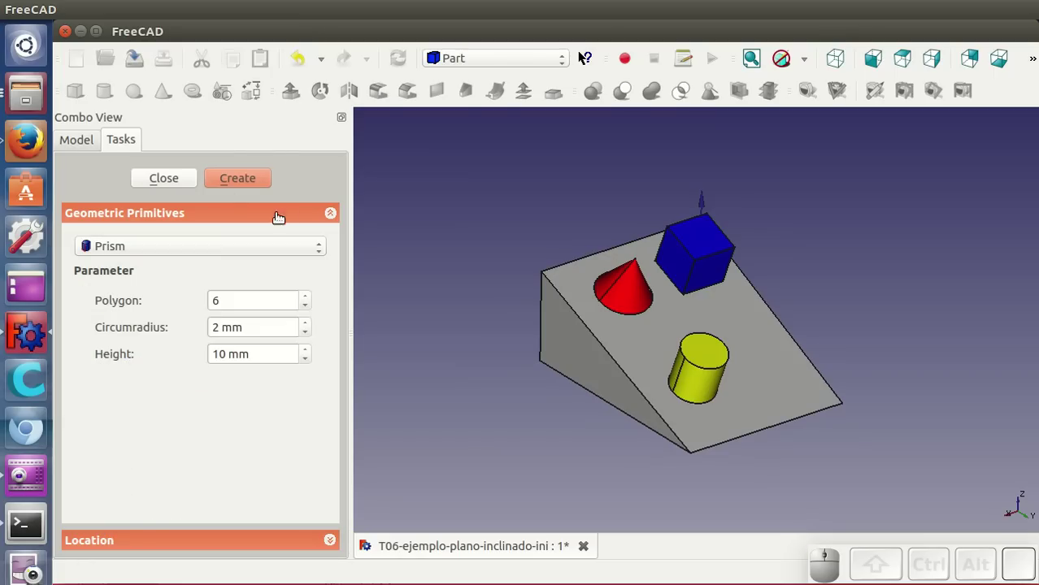
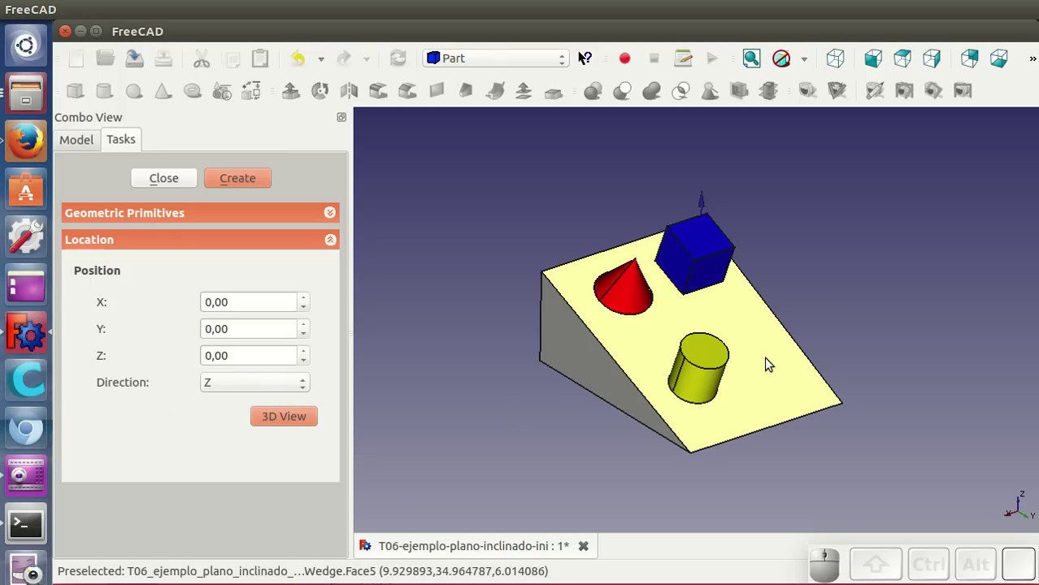
click(769, 365)
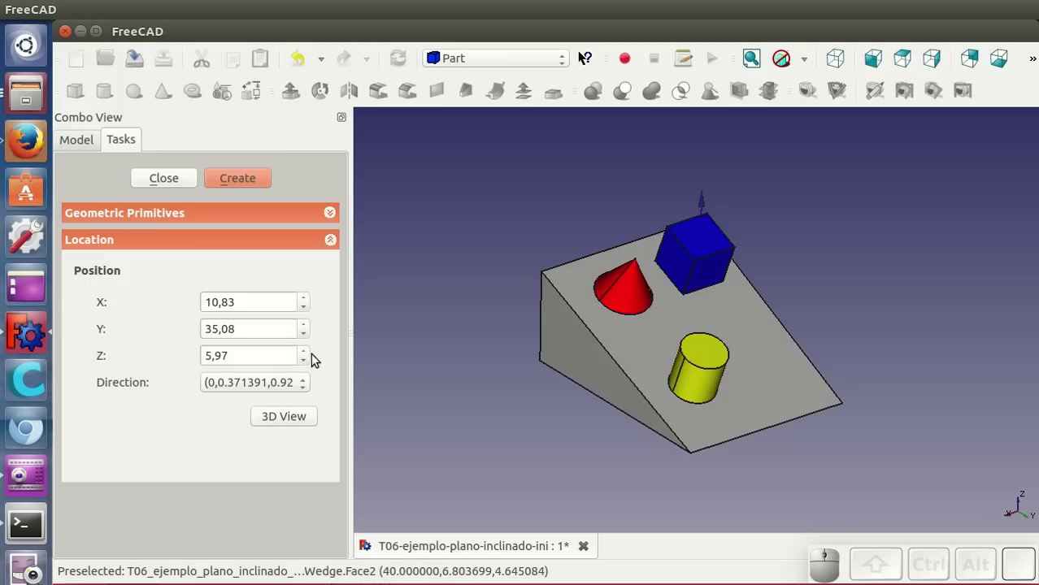
click(250, 178)
click(180, 185)
Step: Enlarge the prism's circumradius to 6 mm in the Data properties
click(137, 279)
click(210, 453)
scroll(up, 3)
click(211, 440)
Step: Choose a new shape colour for the Prism from its Appearance properties
click(138, 276)
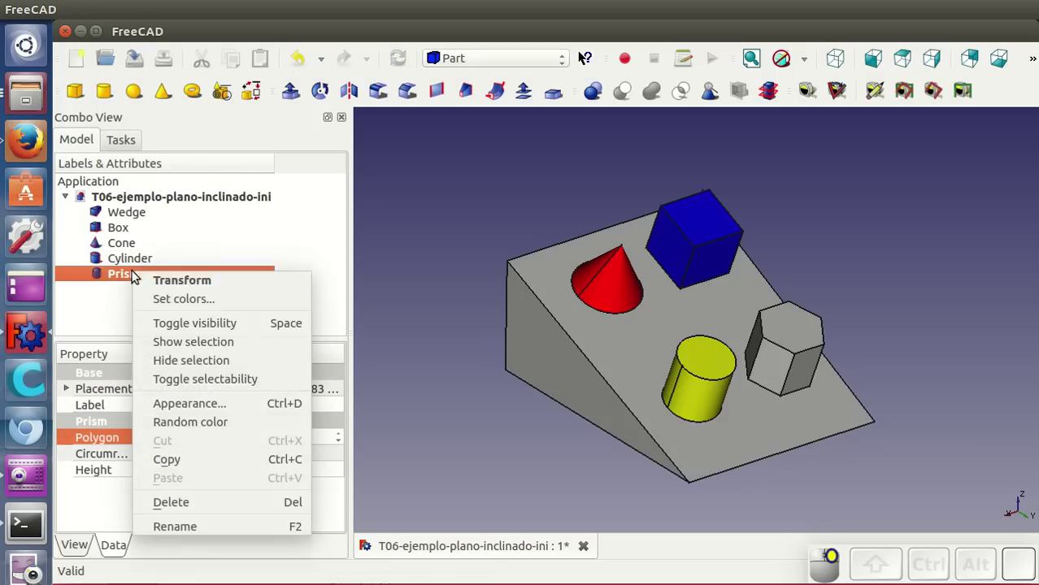
click(193, 404)
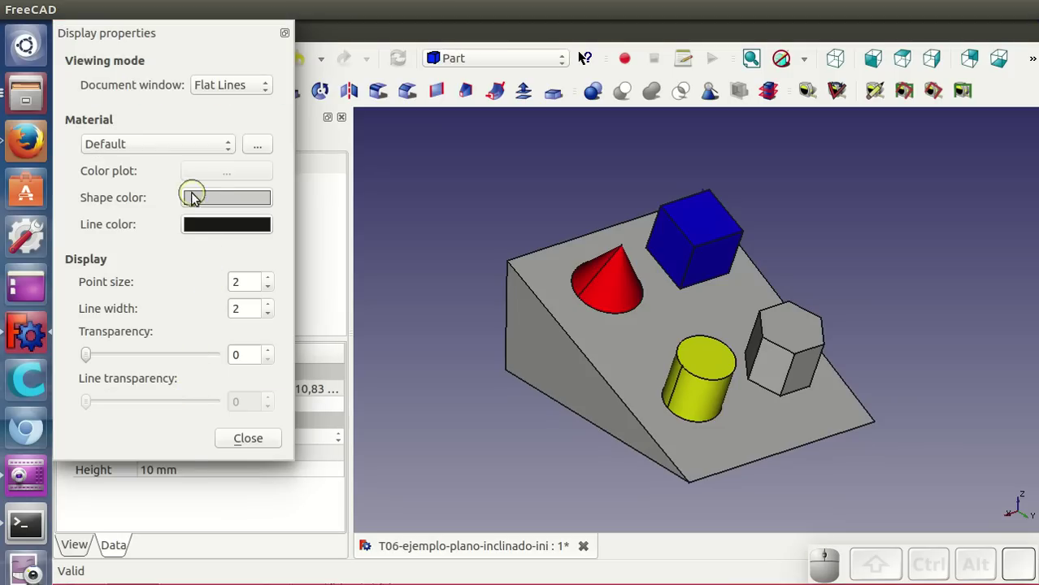
click(197, 204)
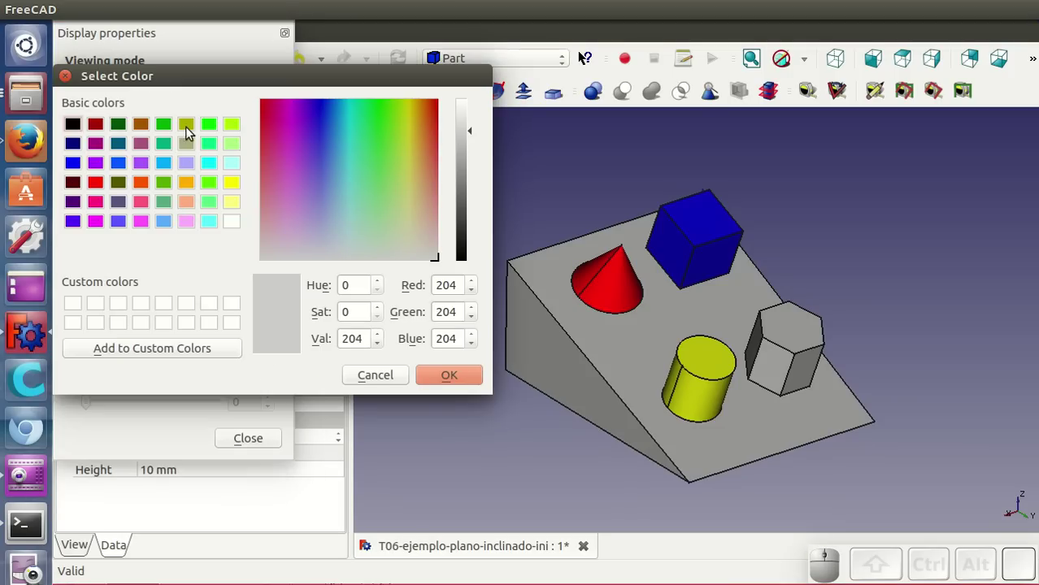
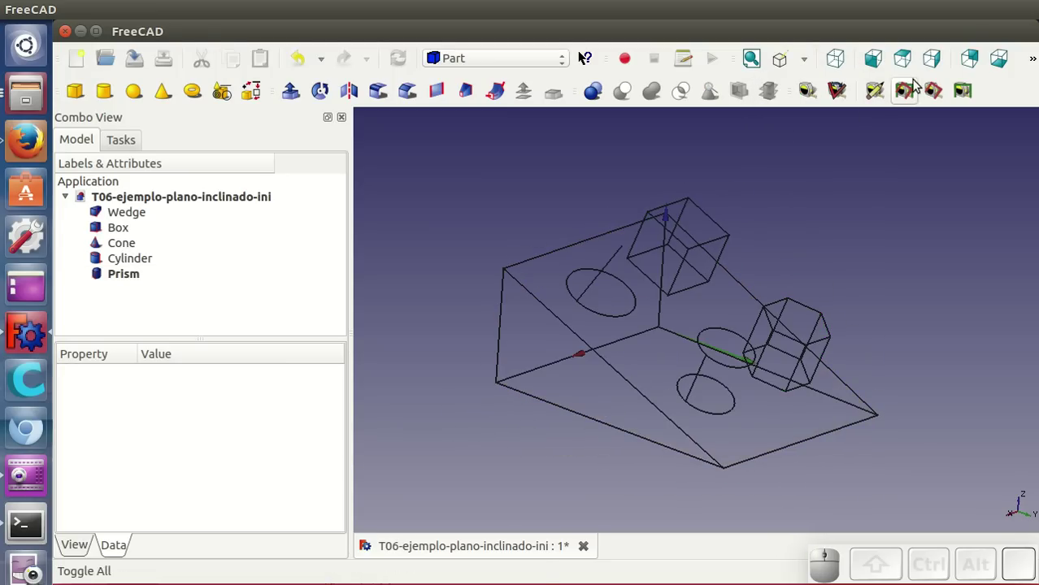
Step: View the wireframe model from the side and orbit it to an oblique angle
click(933, 62)
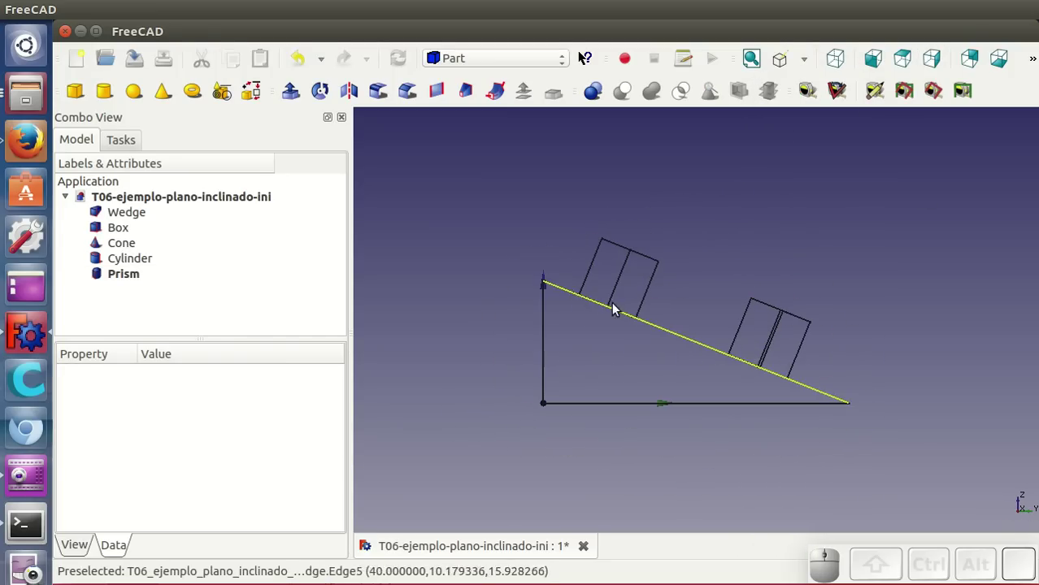
drag(888, 368, 887, 303)
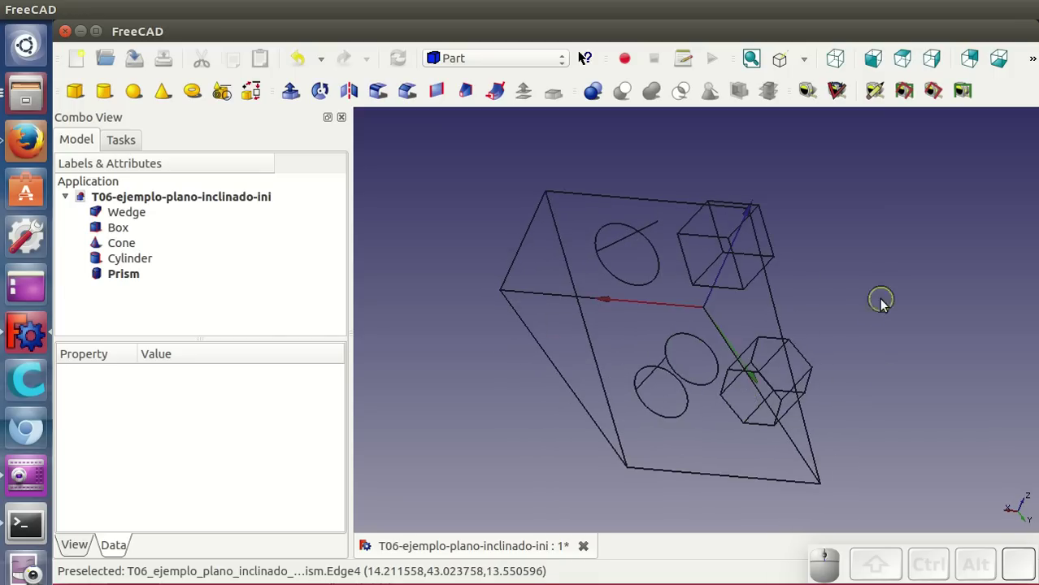
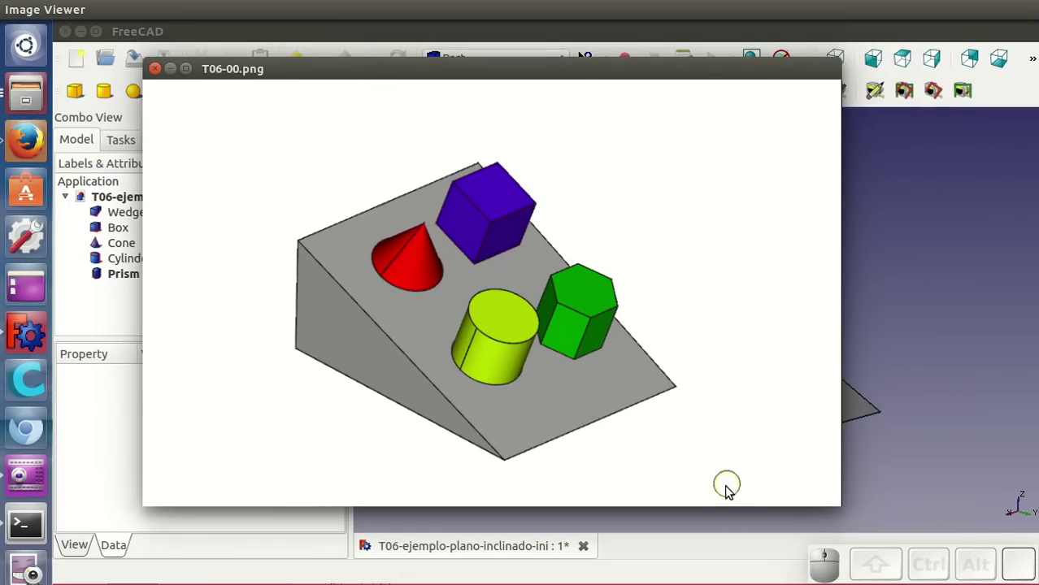
Step: Advance to the next image, T06-ej1-chassis-robot-1.png, the red octagonal robot chassis
key(Right)
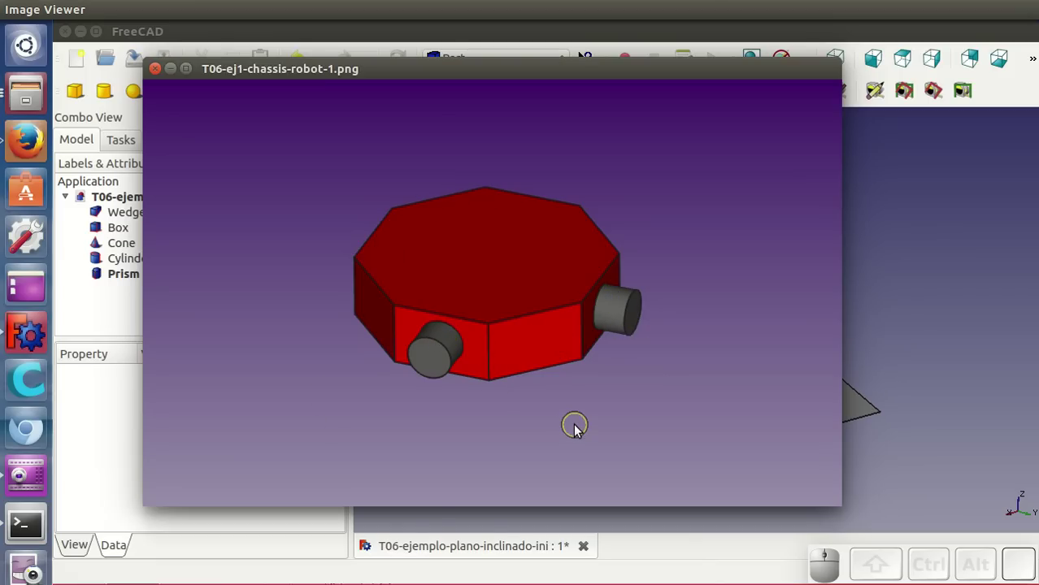
Step: Advance through the chassis drawing to the battery exercise image T06-ej2-bateria-1.png
key(Right)
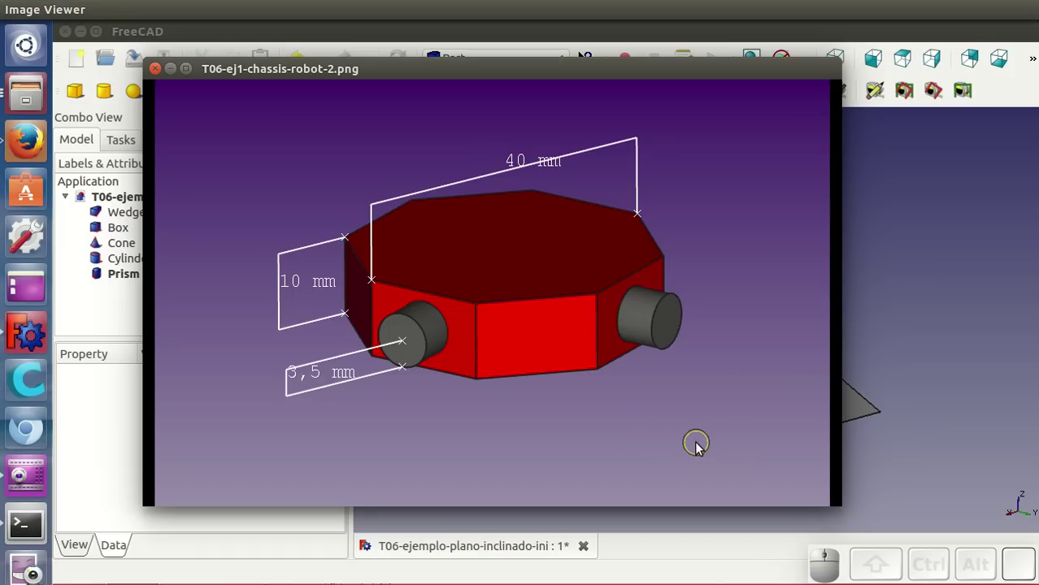
key(Right)
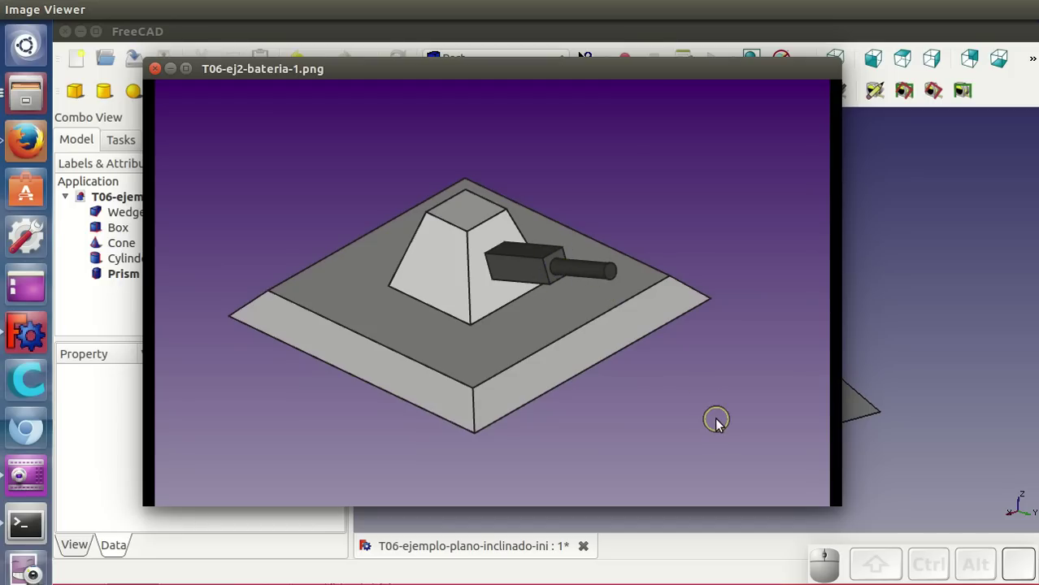
Step: View the dimensioned battery drawing bateria-2 up close, then advance to T06-ej3-hexrec-1.png
key(Right)
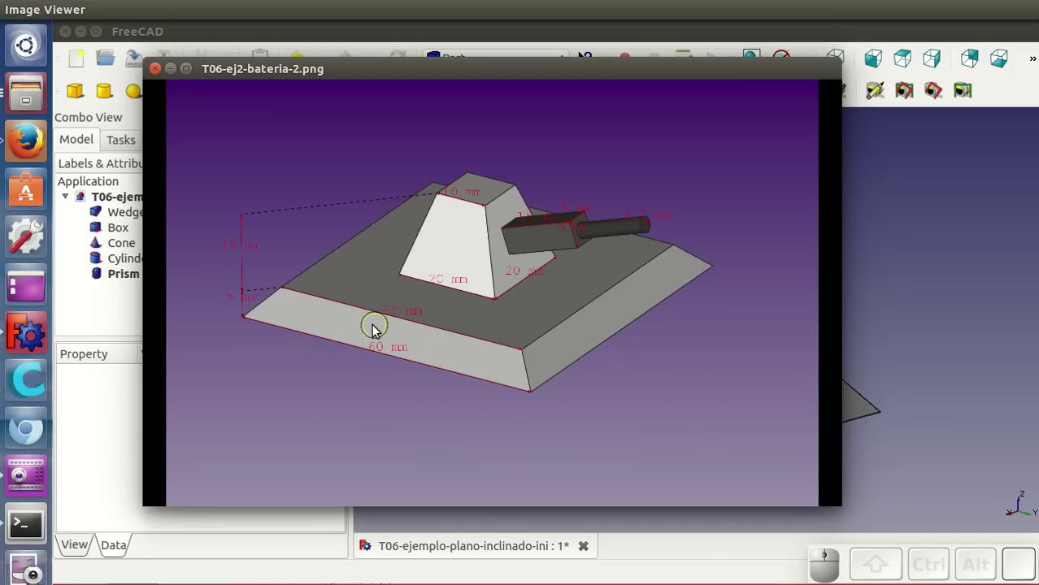
scroll(up, 3)
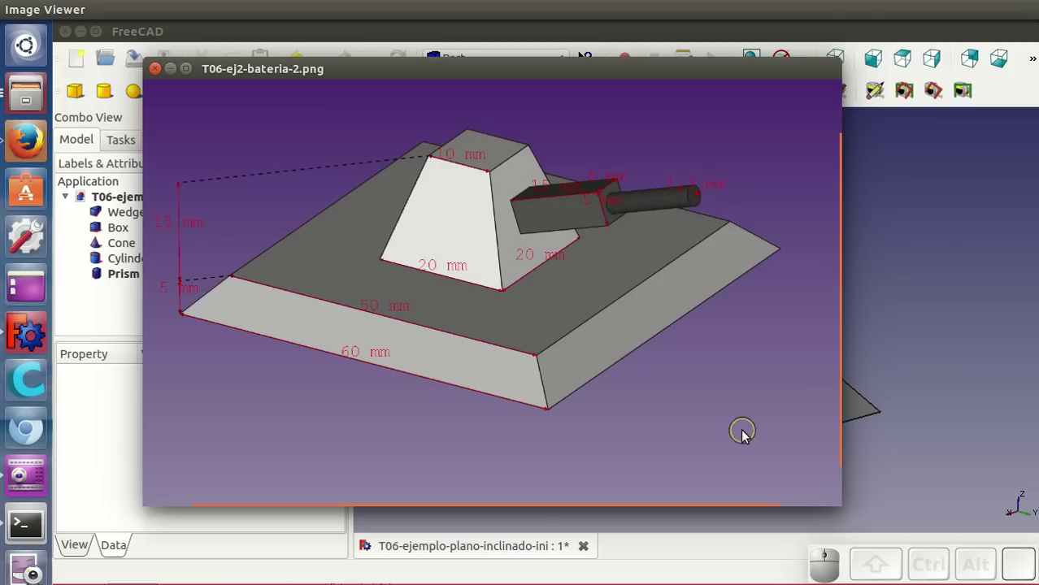
key(Right)
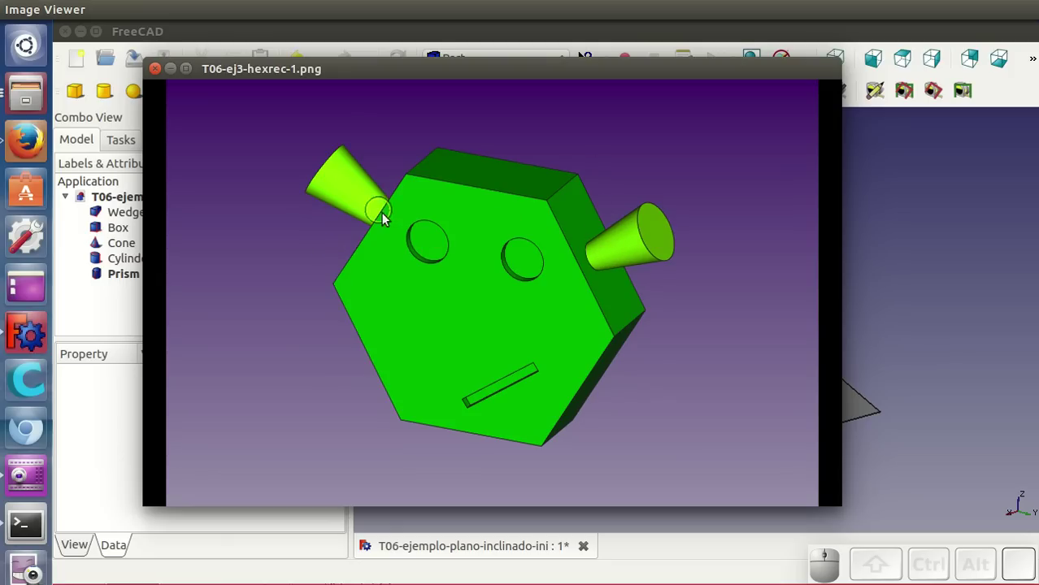
Step: Inspect the dimensioned hexagonal head view hexrec-2, then advance to the front drawing hexrec-3
key(Right)
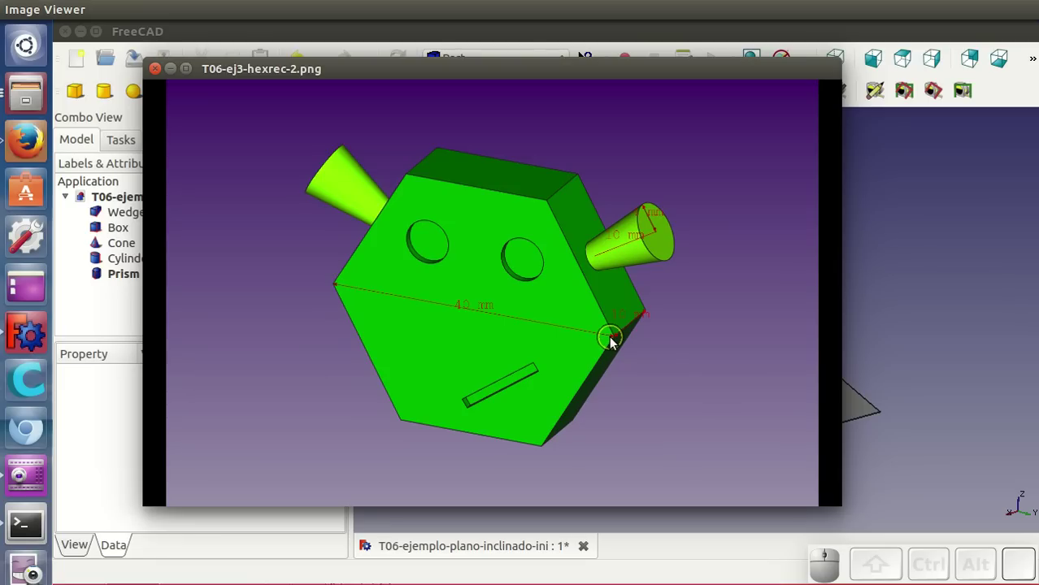
scroll(up, 3)
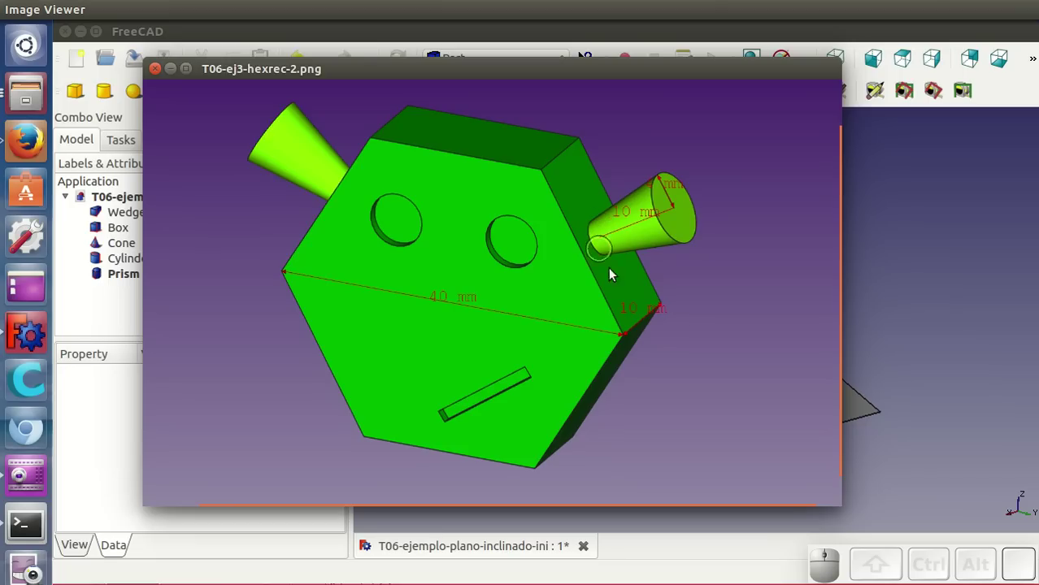
key(Right)
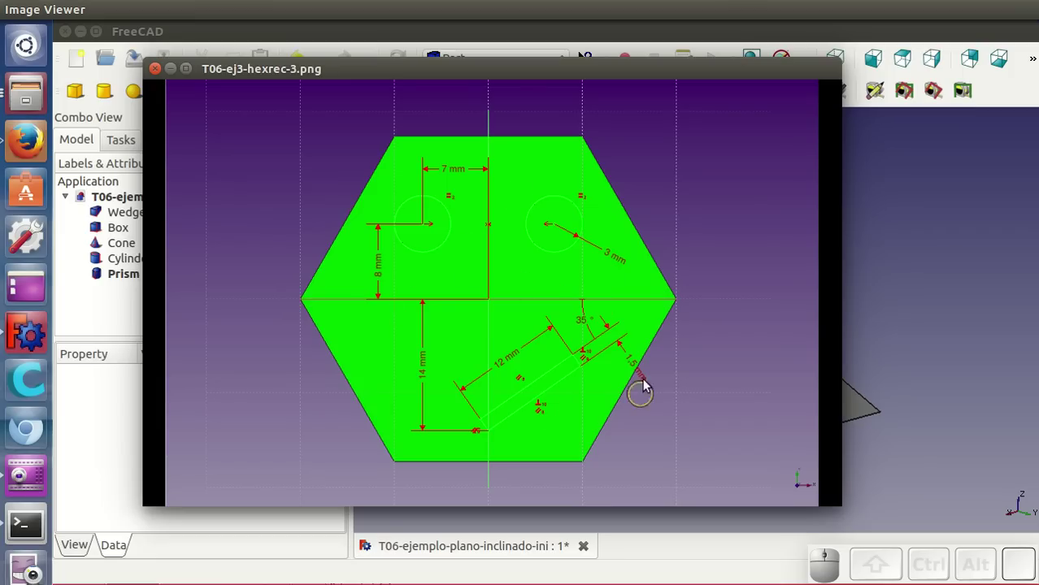